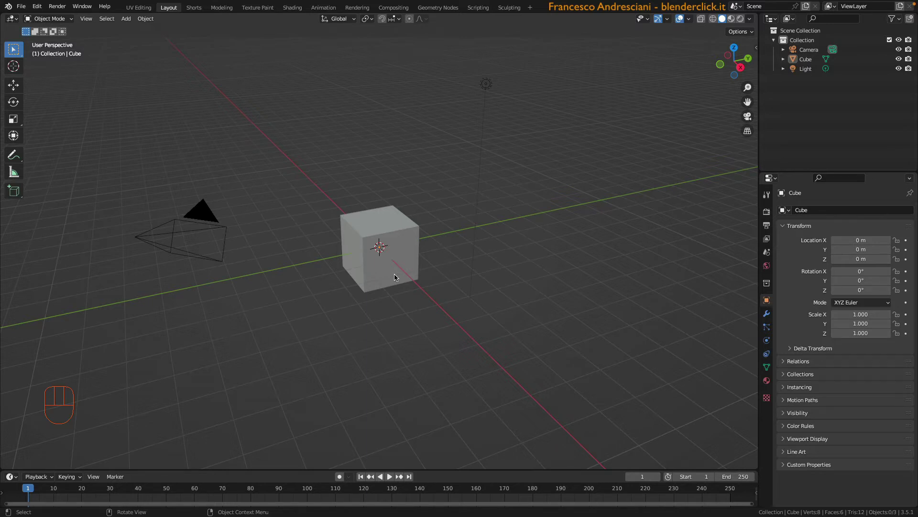
Bring up Blender's preferences to check the Cycles render devices
key(super+,)
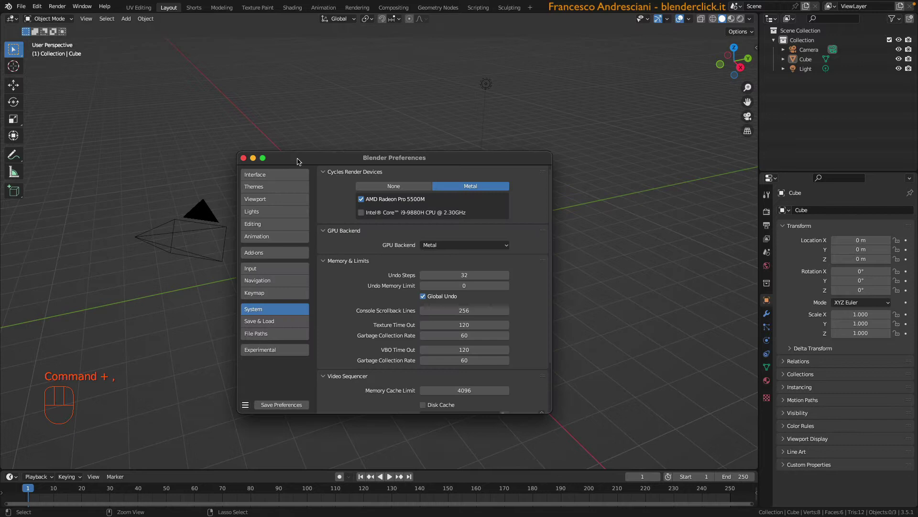
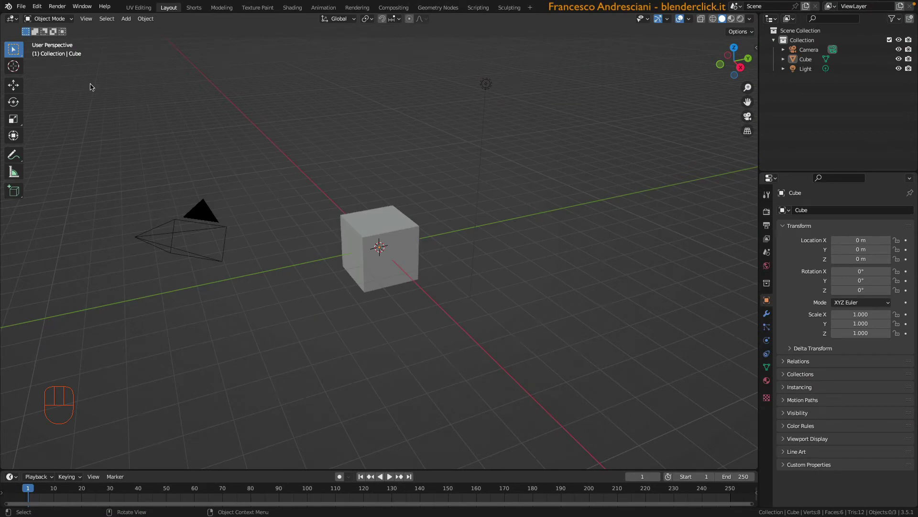
Import the Assisi.fspy project as a matched camera and select the default cube
drag(34, 46, 337, 291)
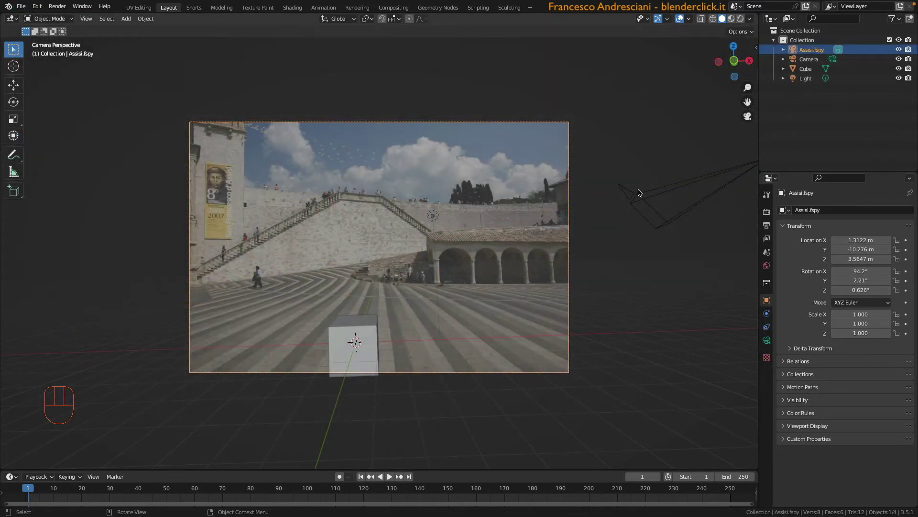
scroll(up, 3)
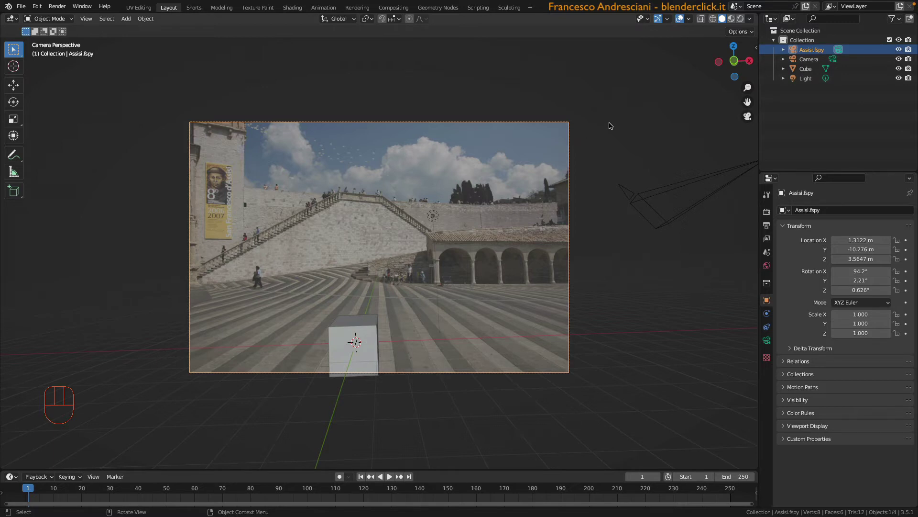
click(362, 311)
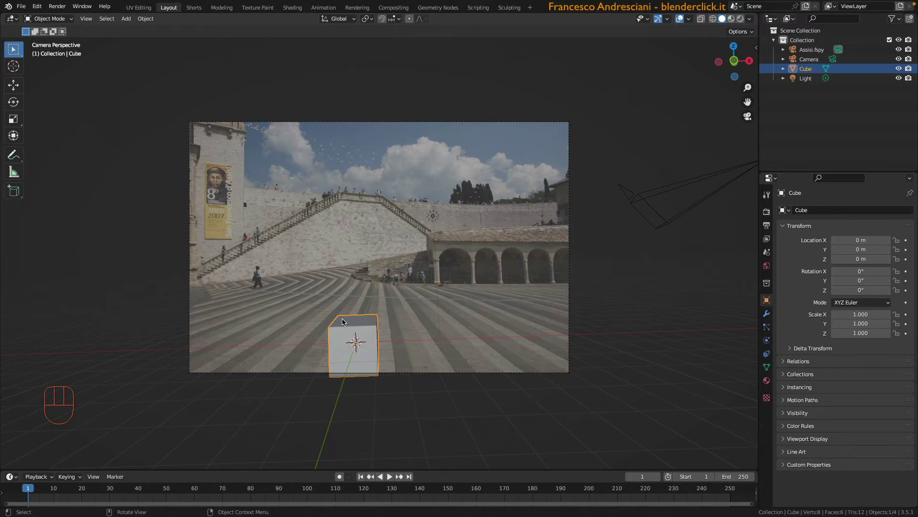
Delete the cube and add a Suzanne monkey moved onto the striped plaza
key(x)
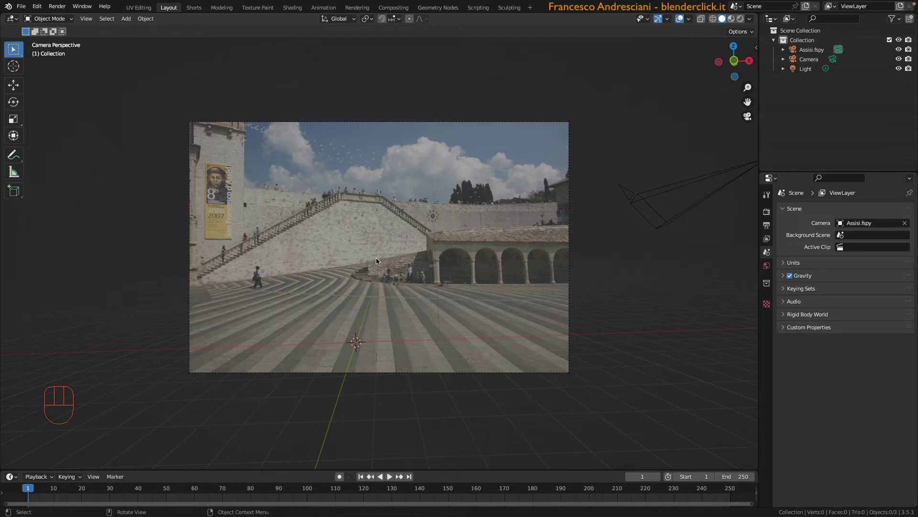
key(shift+a)
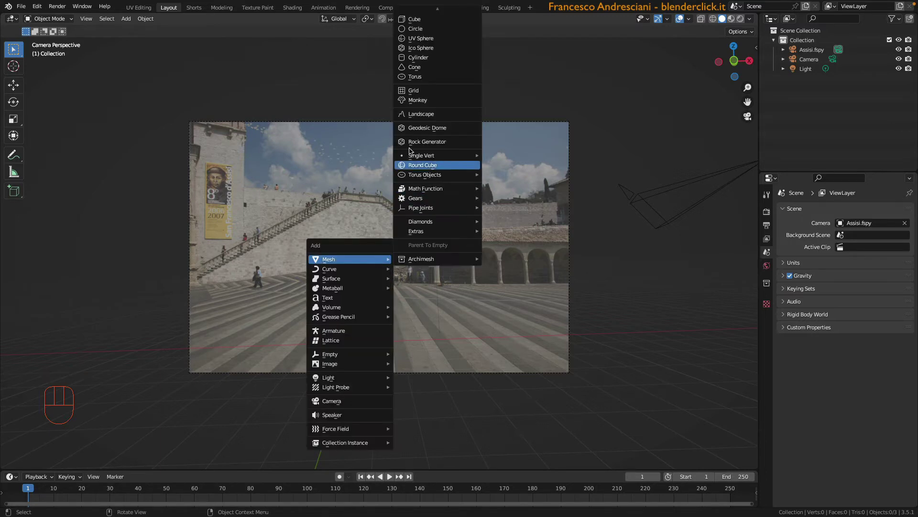
key(g)
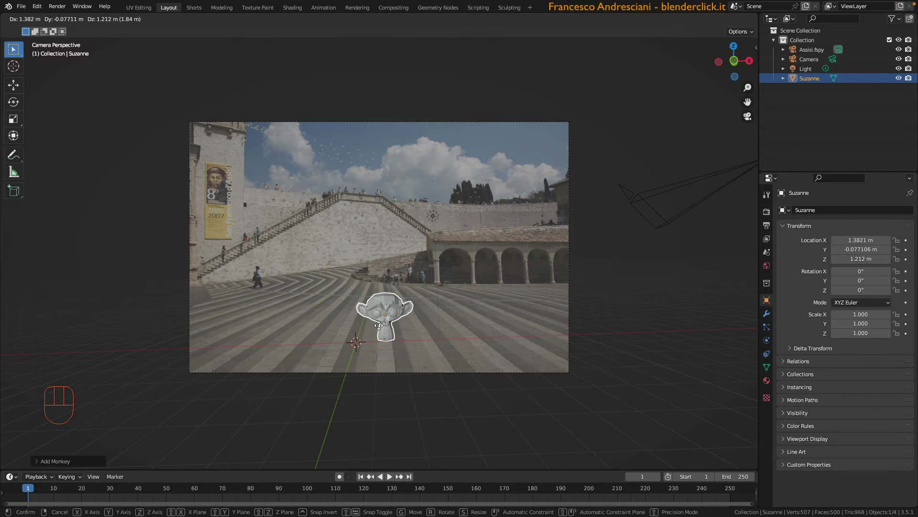
scroll(up, 3)
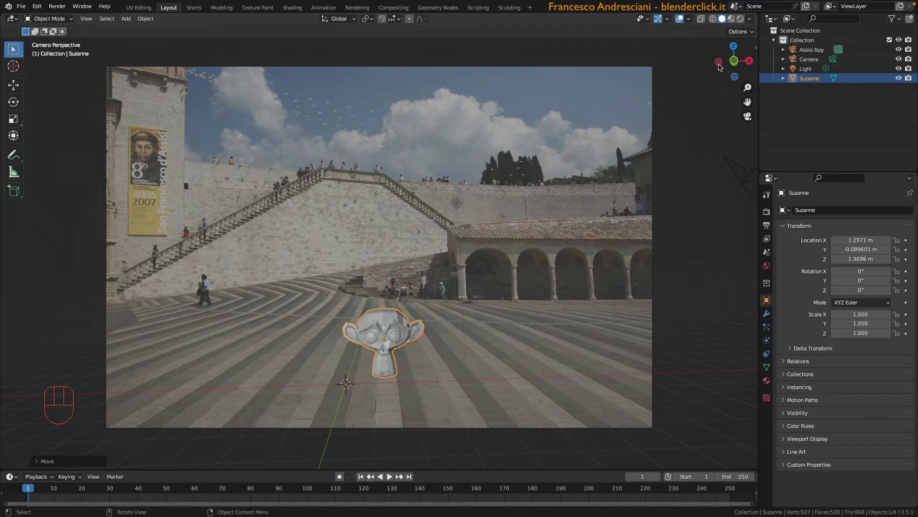
Orbit around the monkey to check its placement, then return to the matched camera view
drag(352, 307, 320, 333)
scroll(down, 3)
drag(318, 312, 433, 297)
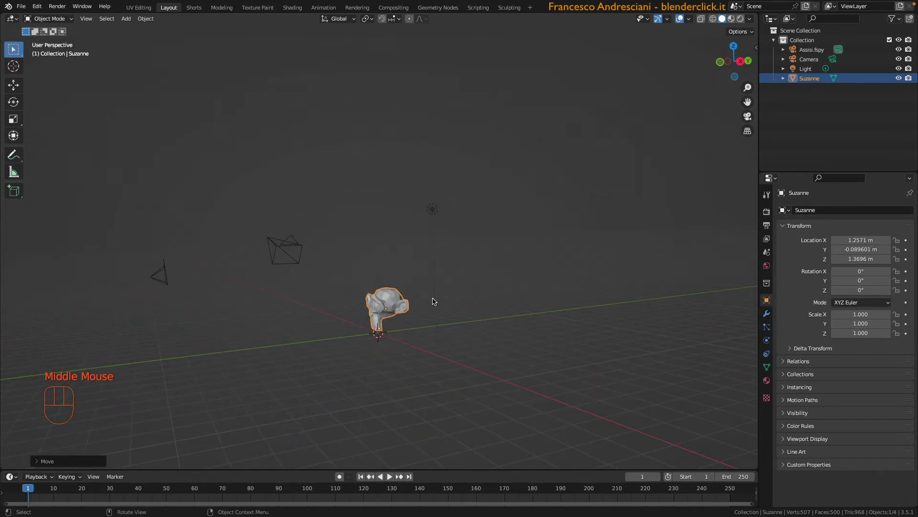
drag(428, 296, 403, 285)
key(KP_0)
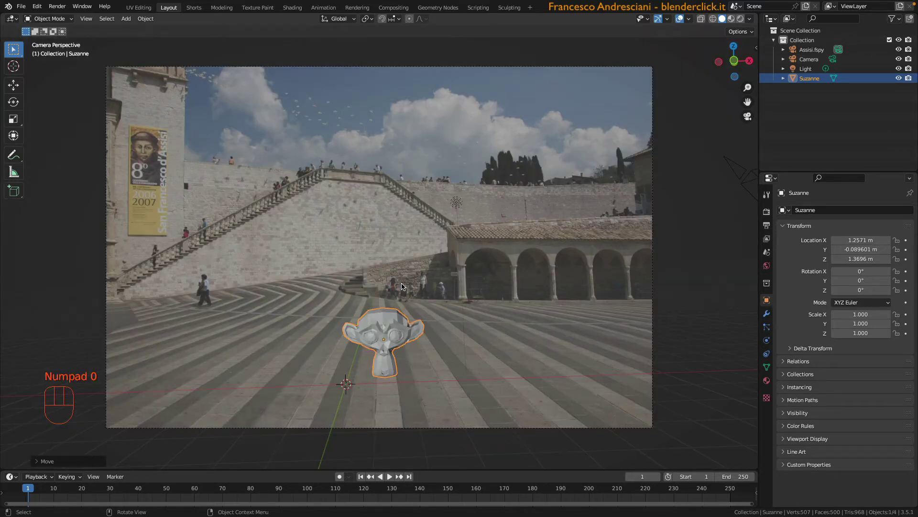
Set the render engine to Cycles and switch the viewport to rendered shading
click(764, 284)
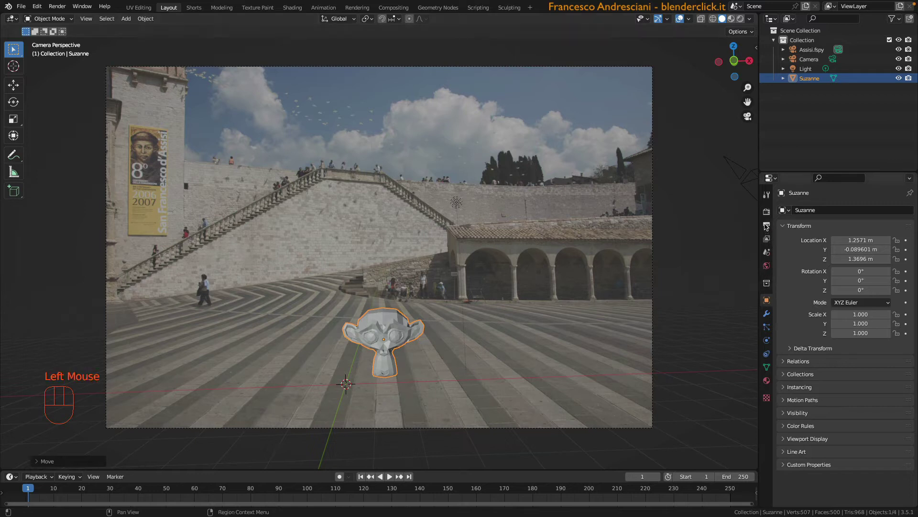
click(769, 212)
click(578, 249)
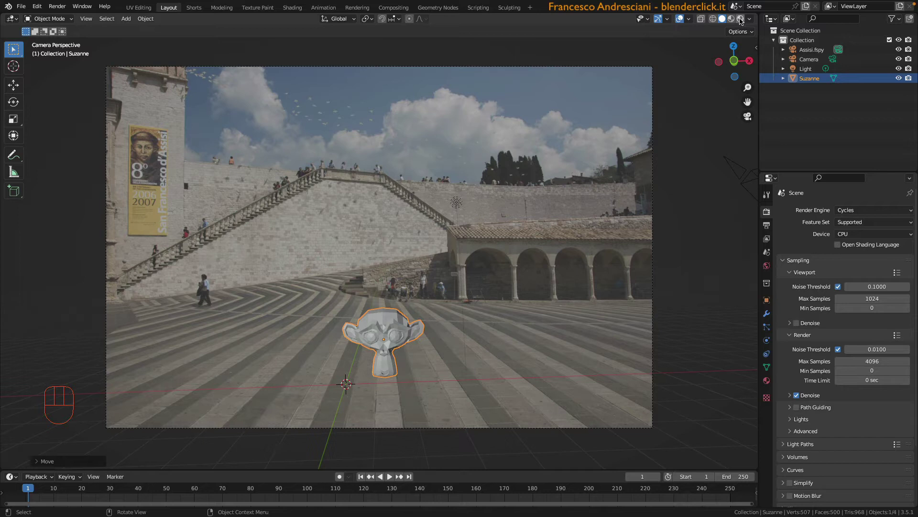
click(742, 19)
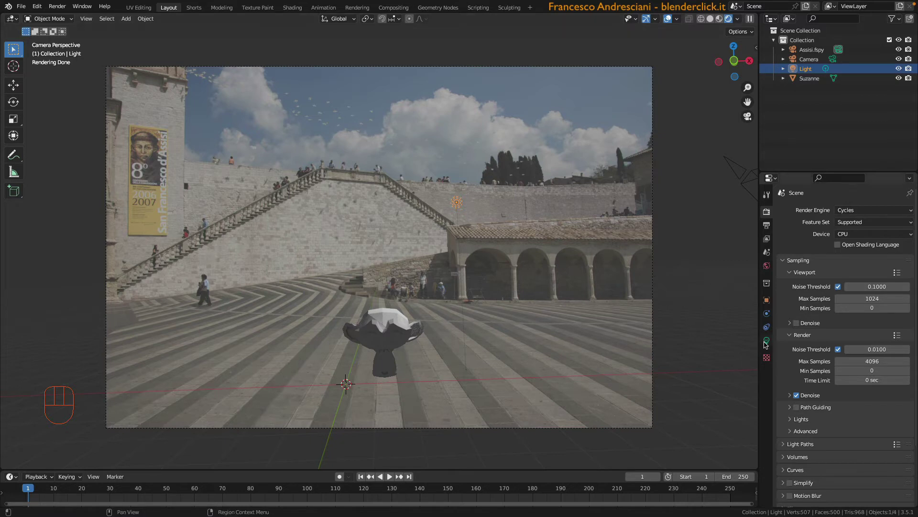
Change the light to a Sun lamp and aim its rays down toward the monkey
click(773, 338)
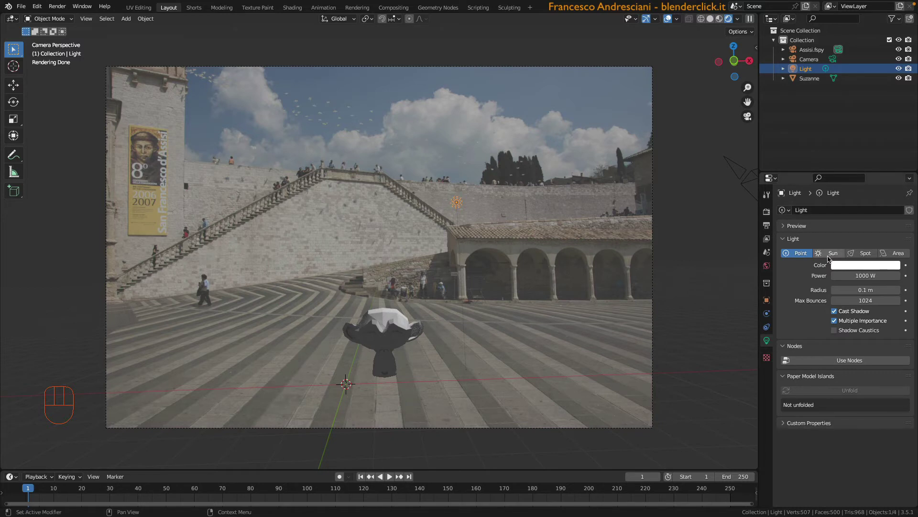
click(833, 315)
drag(849, 274, 856, 288)
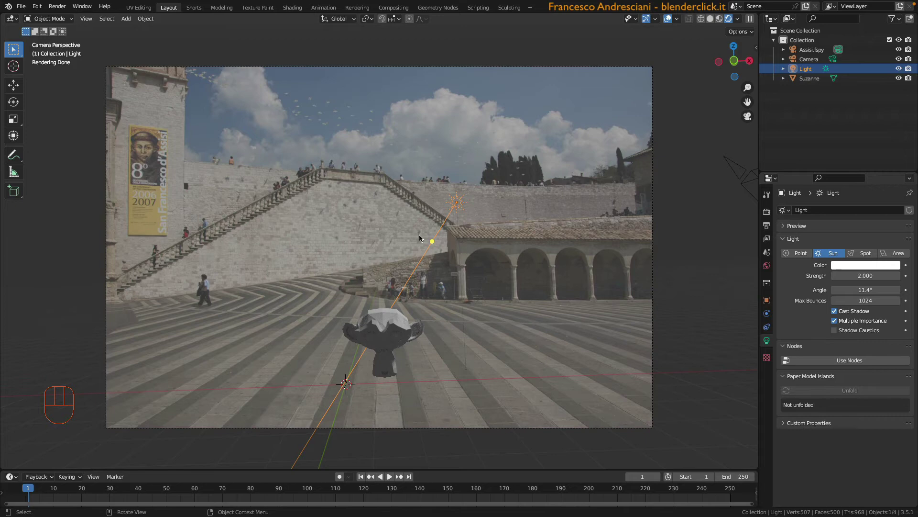
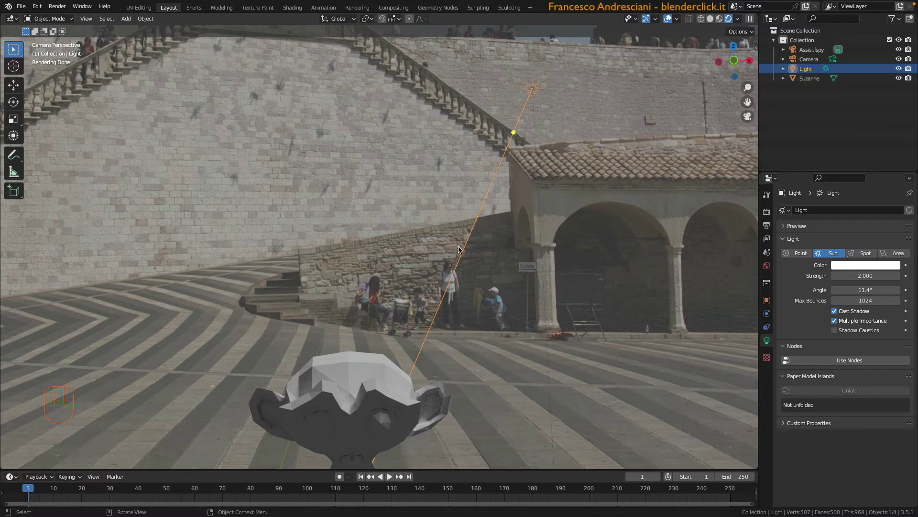
Check the sun direction from a side view, then return to the matched camera
key(KP_3)
scroll(down, 3)
scroll(up, 3)
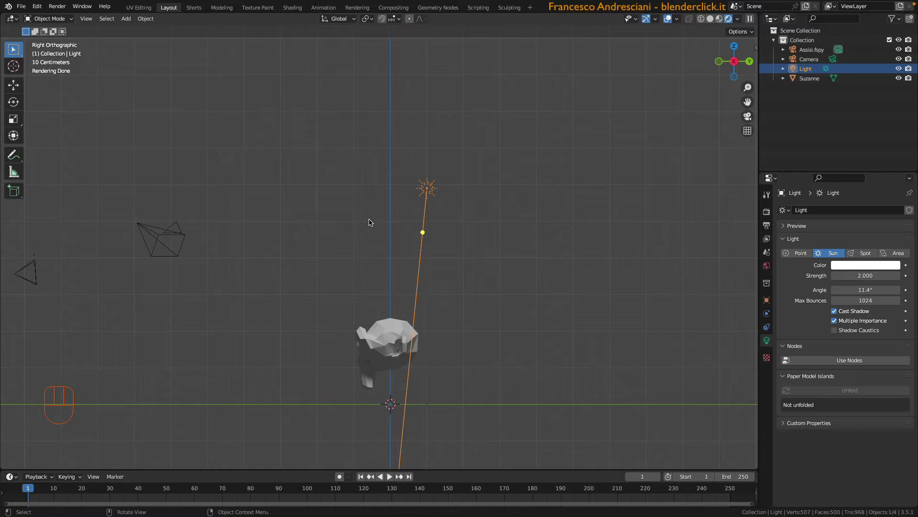
key(KP_0)
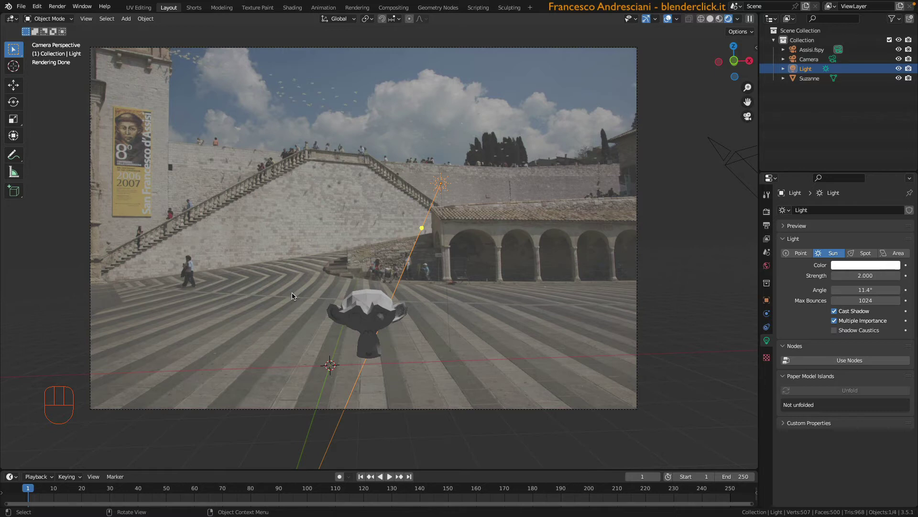
Add a plane and scale it up into a large ground surface beneath Suzanne
key(shift+a)
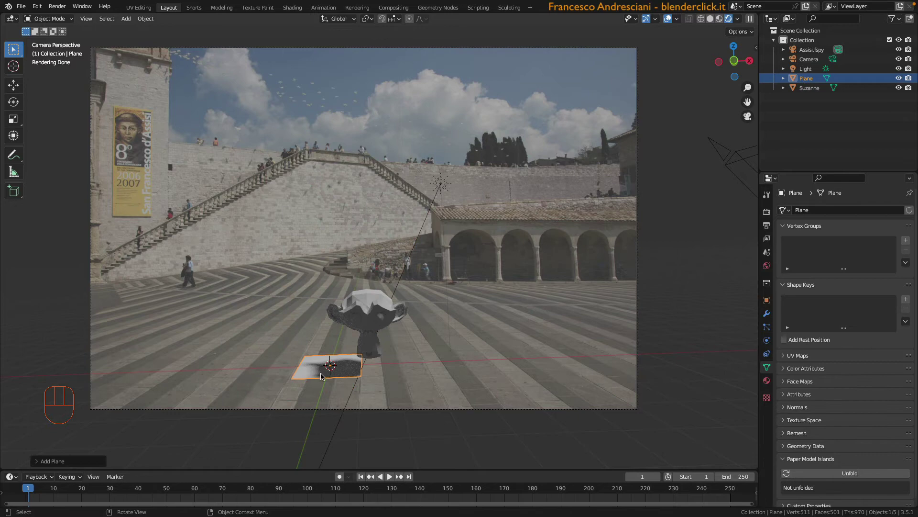
key(s)
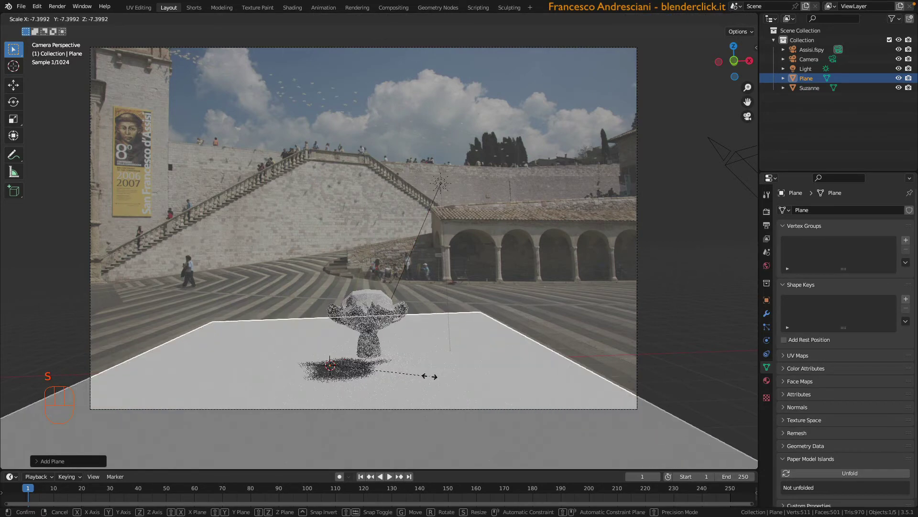
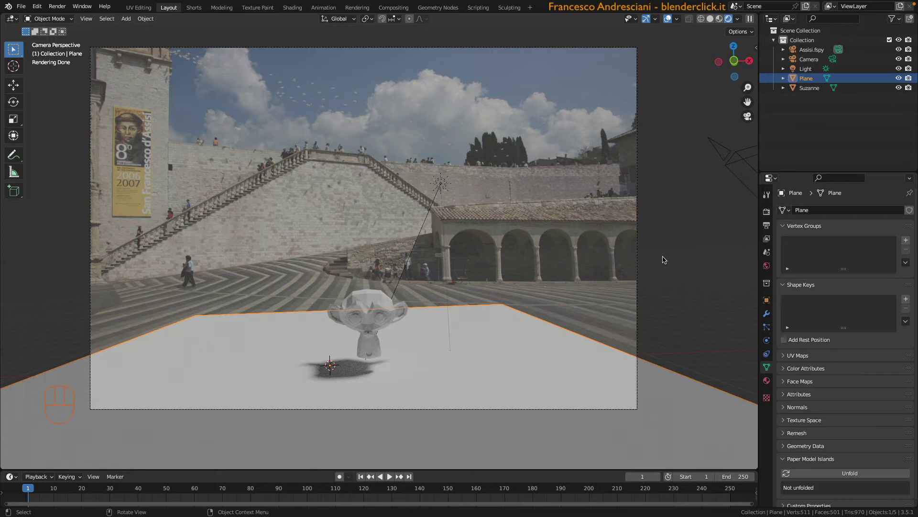
Enable Shadow Catcher in the plane's visibility mask settings and deselect it to see the shadow
click(786, 299)
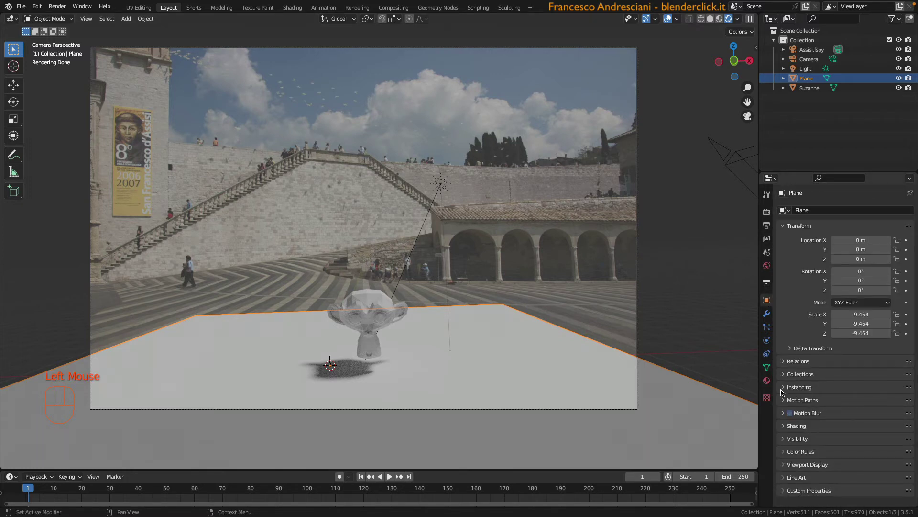
click(809, 381)
scroll(down, 3)
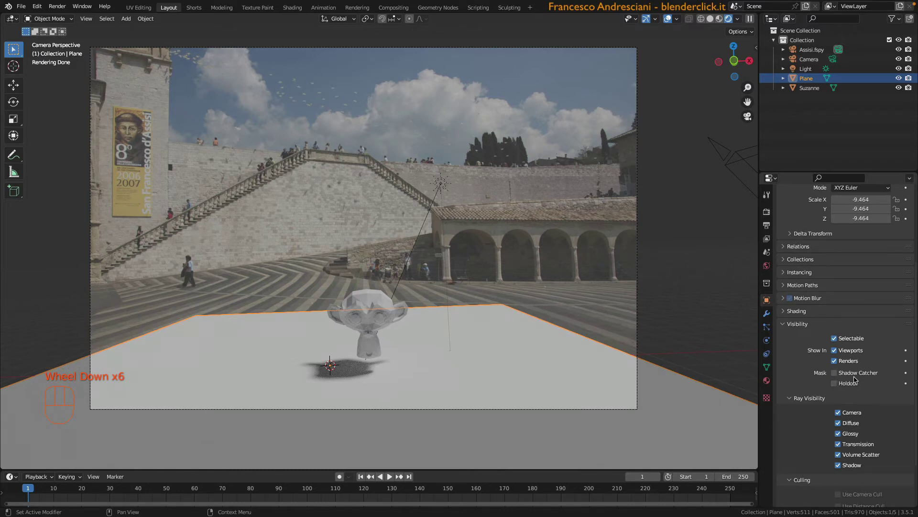
click(835, 374)
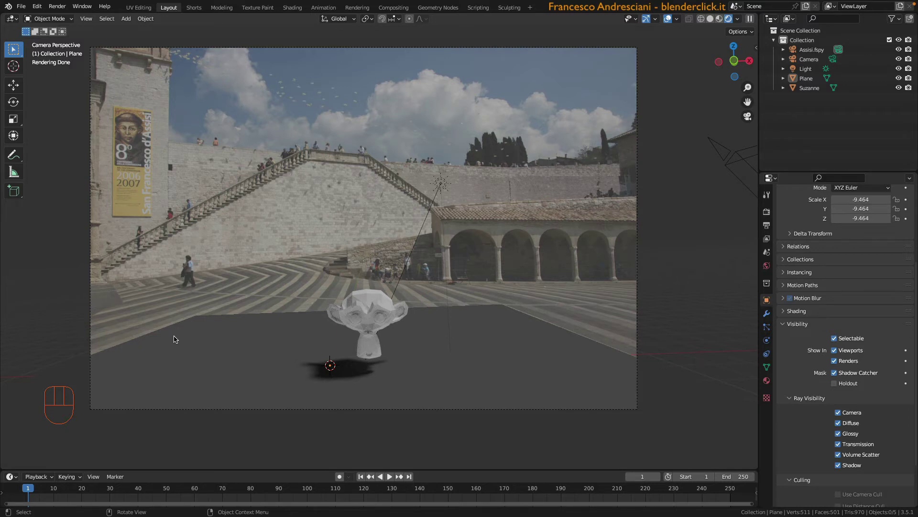
click(546, 297)
scroll(down, 3)
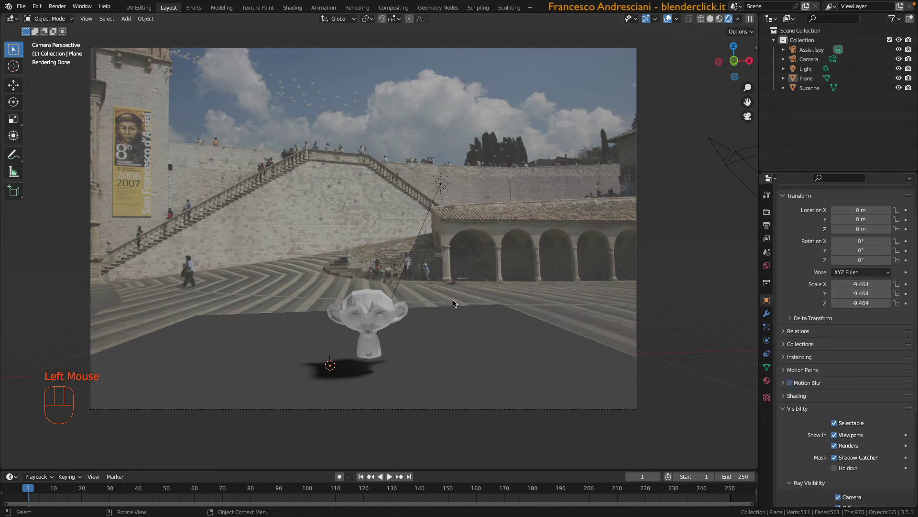
Enable Film > Transparent in the render settings so the photo shows through
click(768, 214)
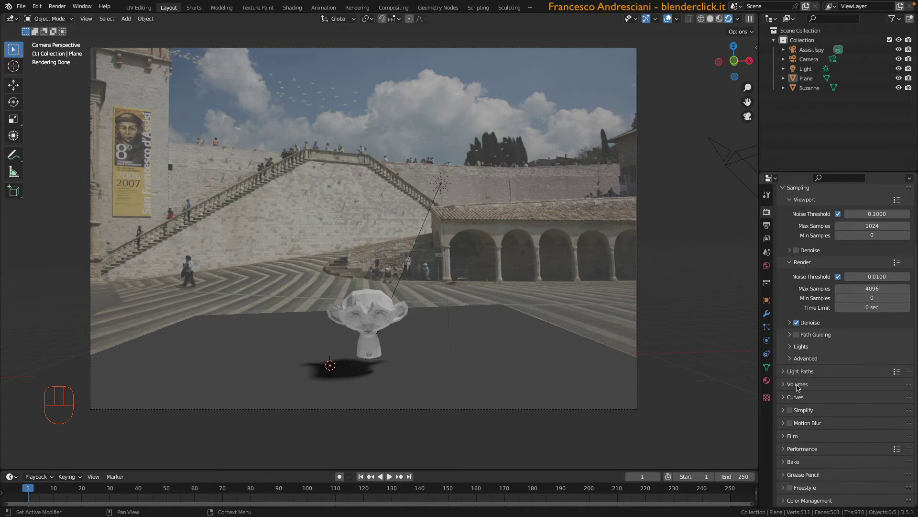
click(810, 351)
scroll(down, 3)
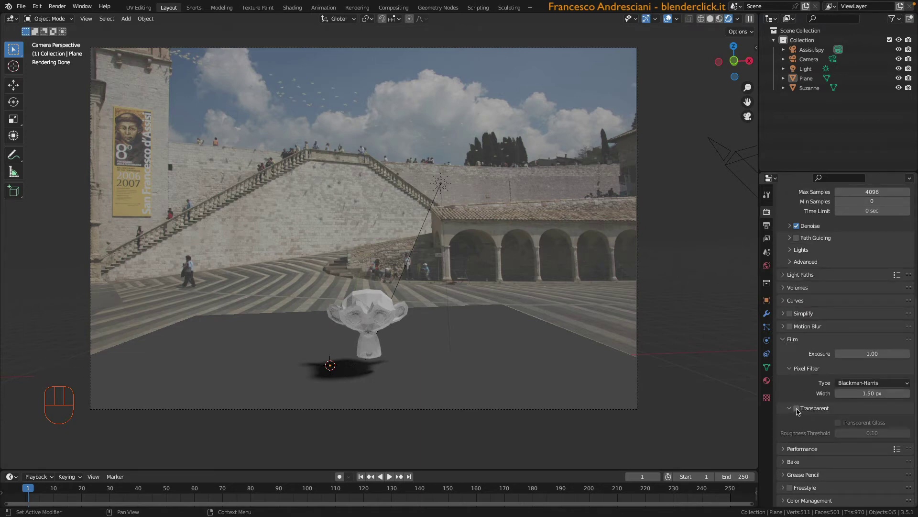
click(702, 259)
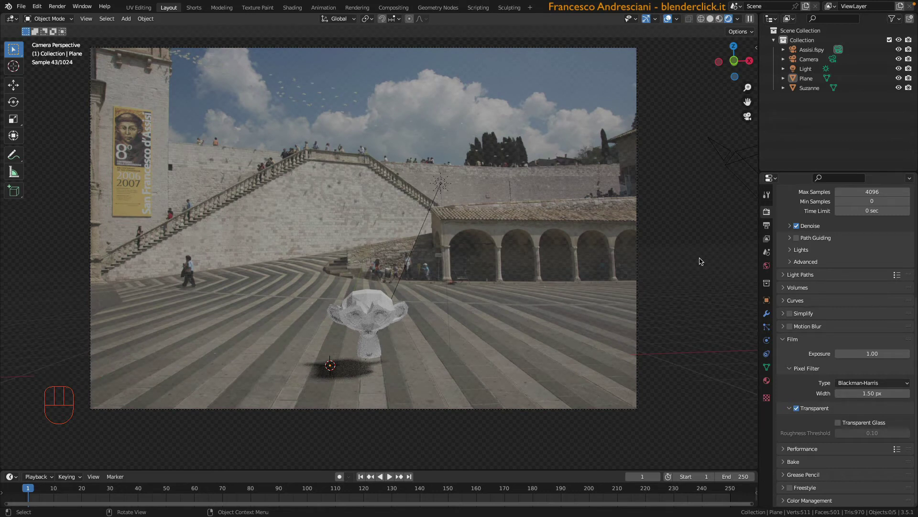
click(385, 316)
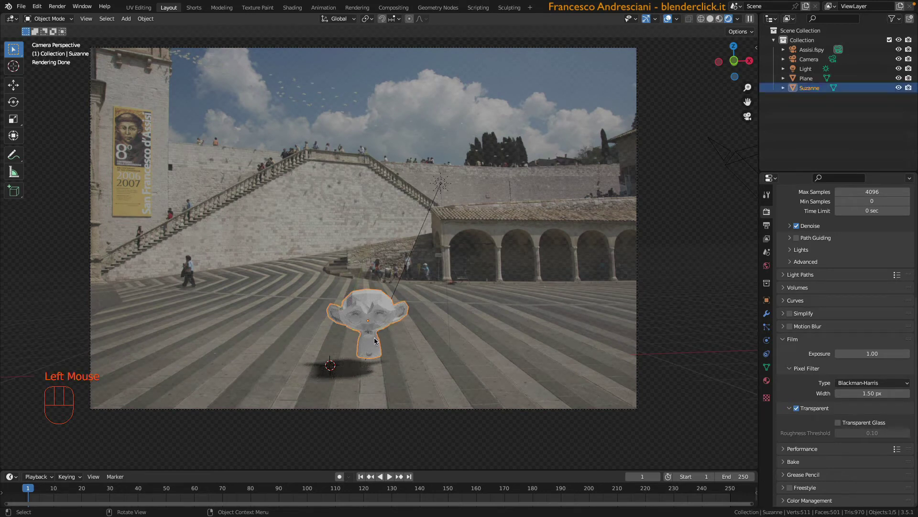
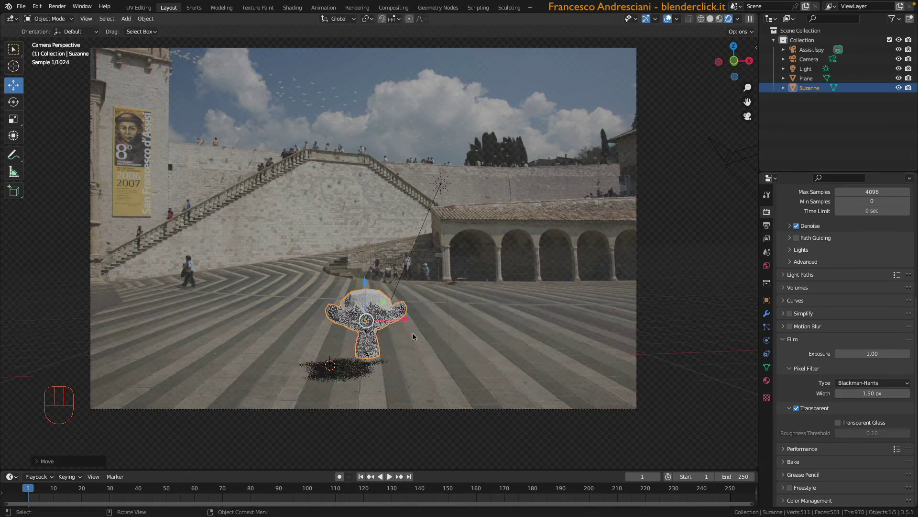
key(r)
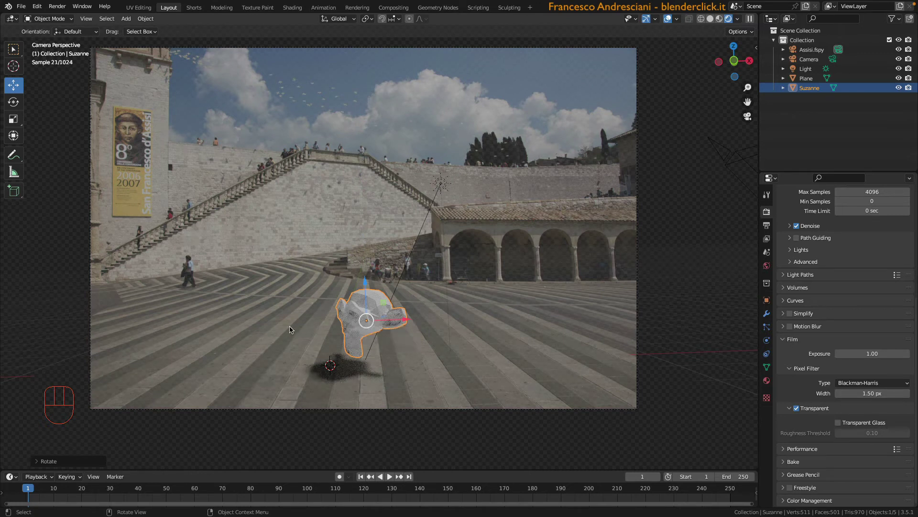
key(r)
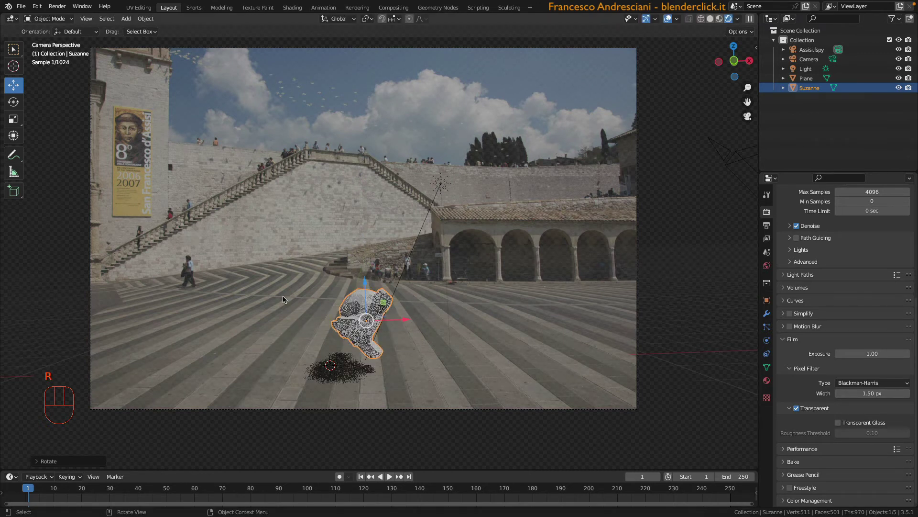
key(super+z)
key(super+z)
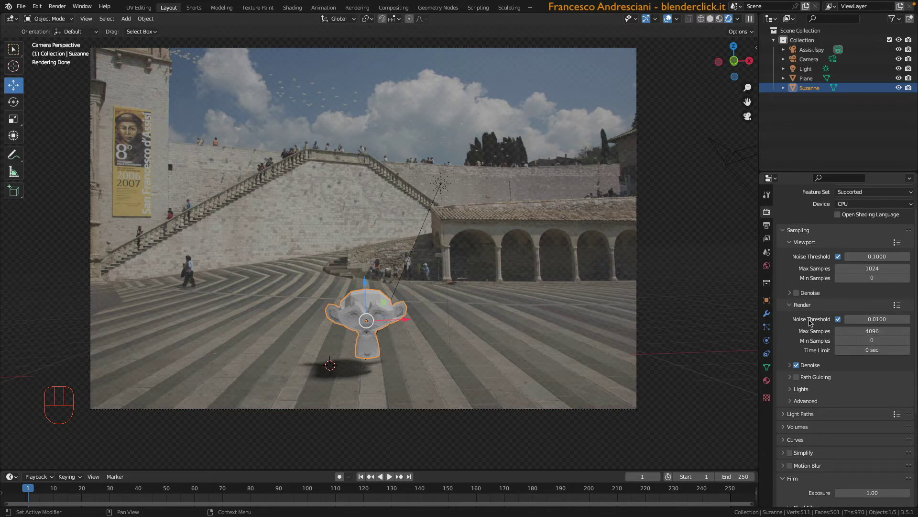
Turn off the render noise threshold, then view the output resolution settings
click(818, 332)
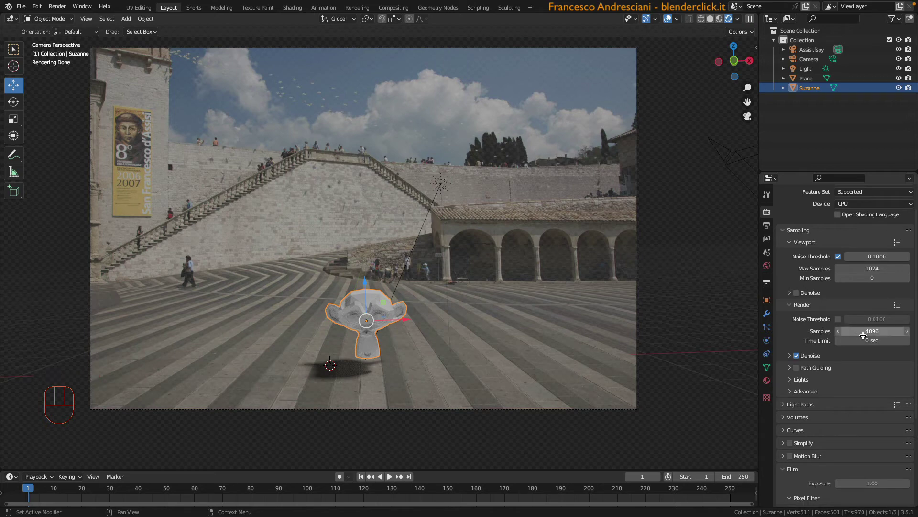
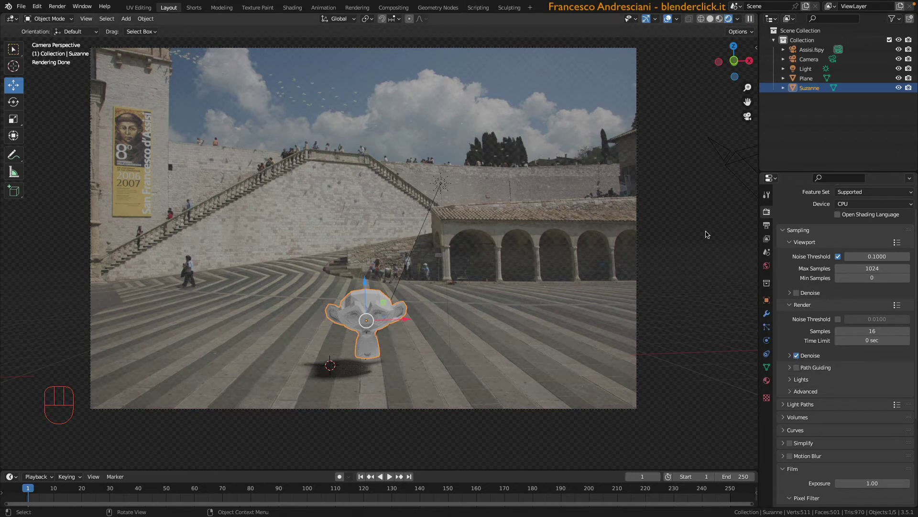
click(786, 219)
scroll(up, 3)
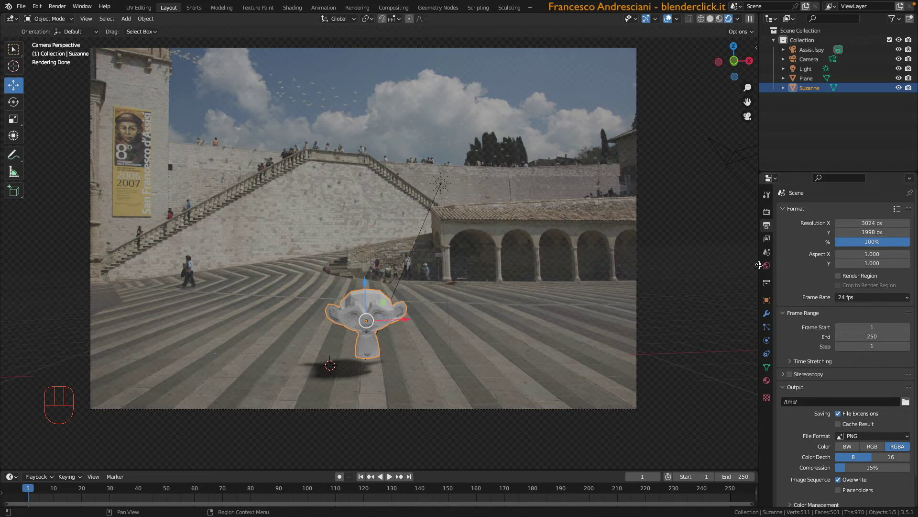
Drag the resolution scale from 100% to 50% of the 3024×1998 px size
drag(869, 245, 778, 254)
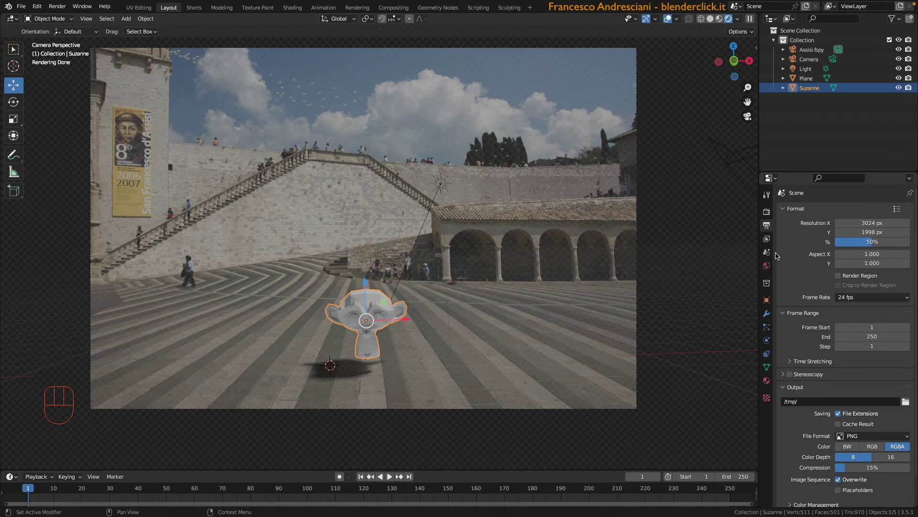